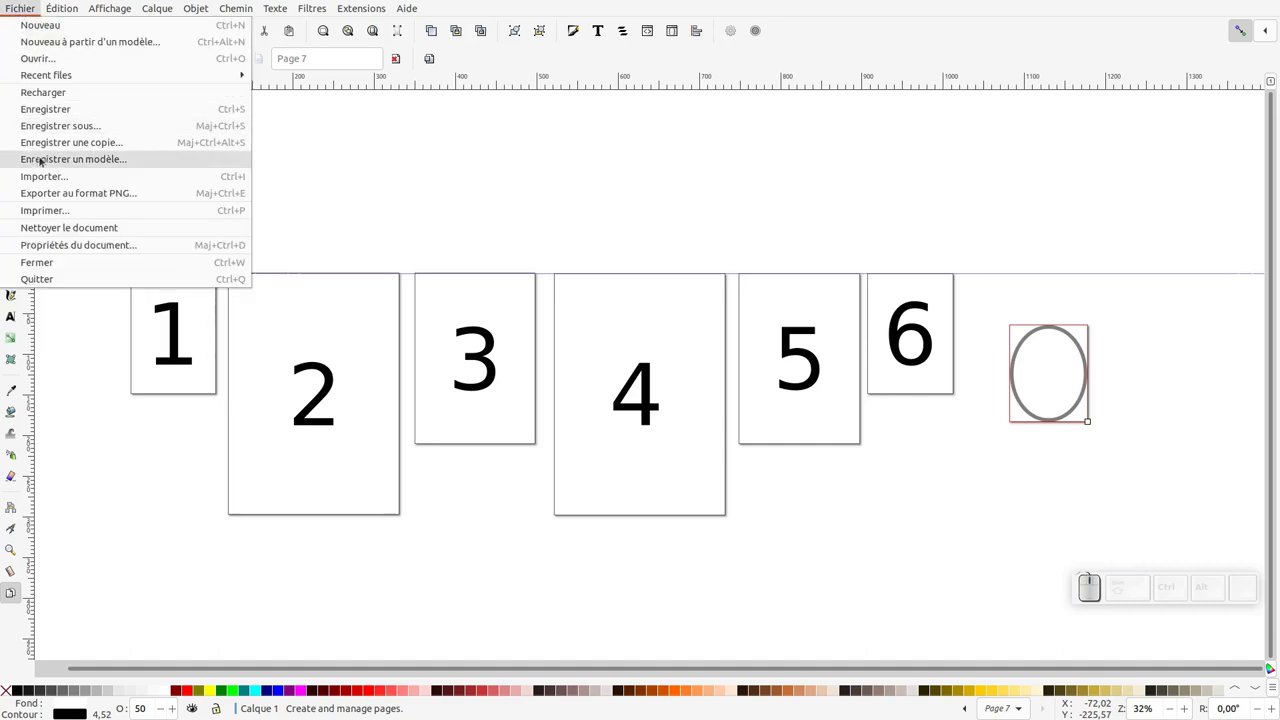
Save the seven-page test drawing as dessin.pdf on the Desktop.
left_click(517, 649)
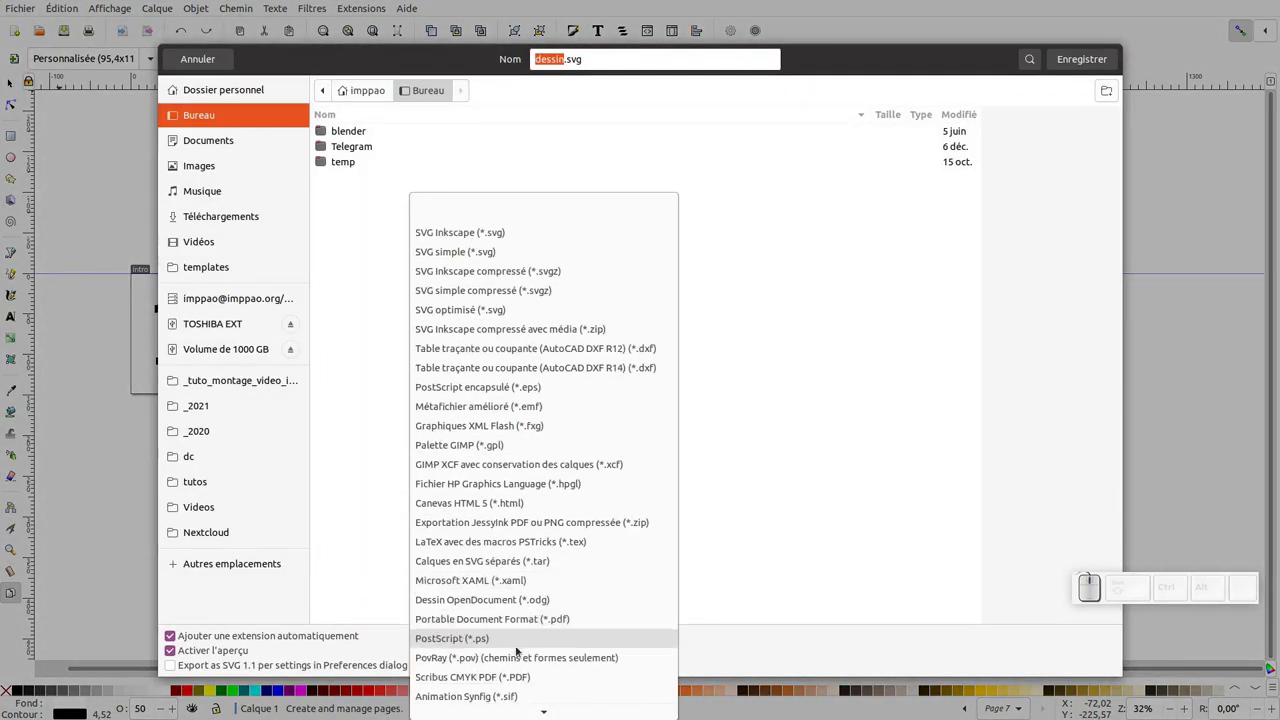
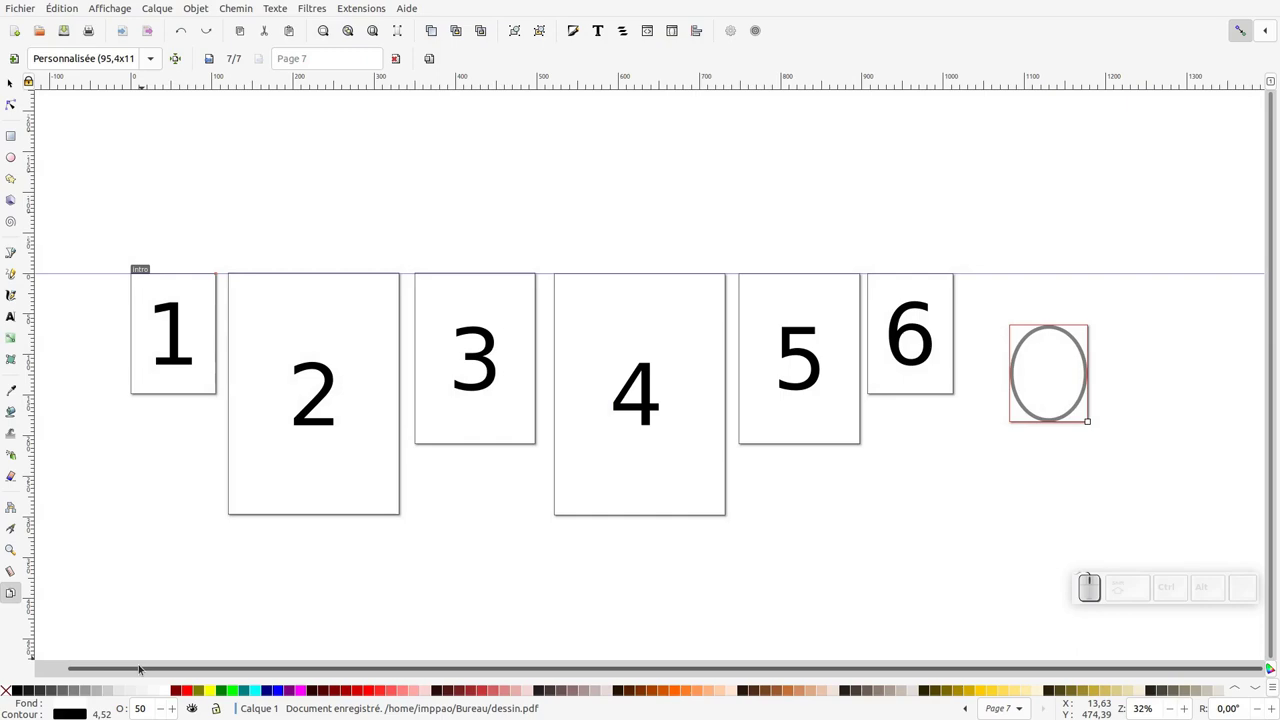
key("alt+Tab")
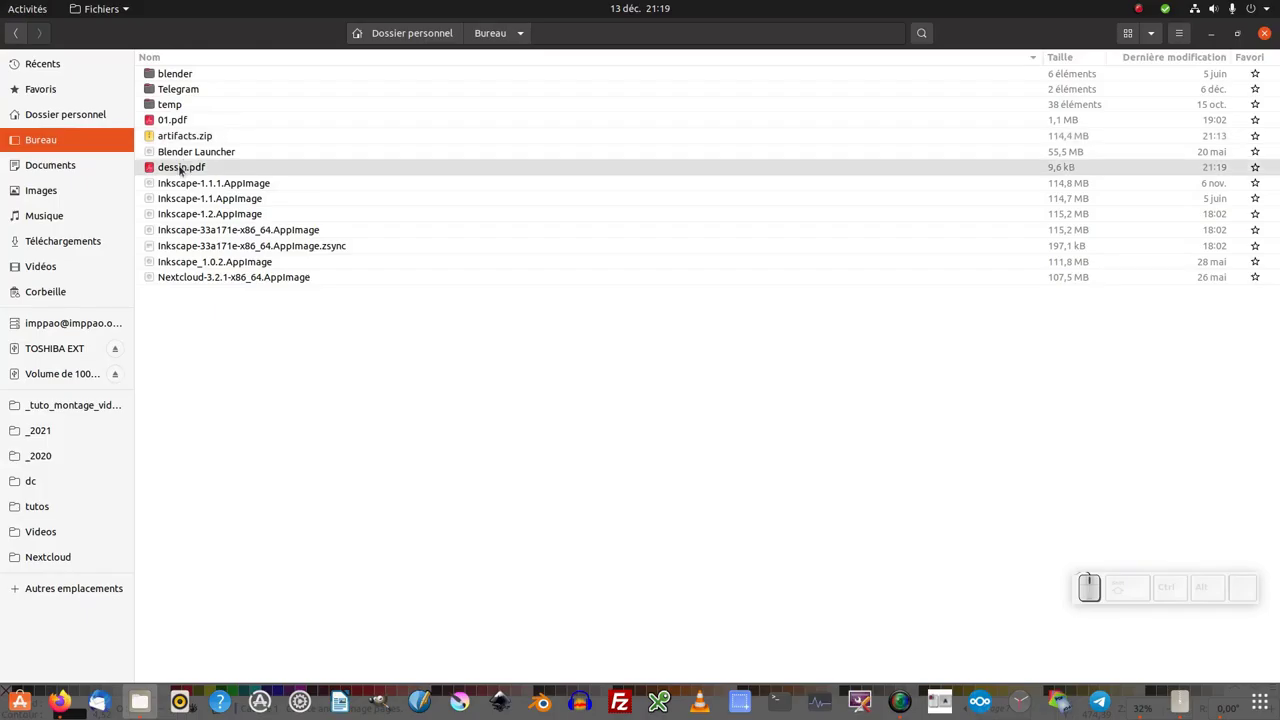
left_click(186, 169)
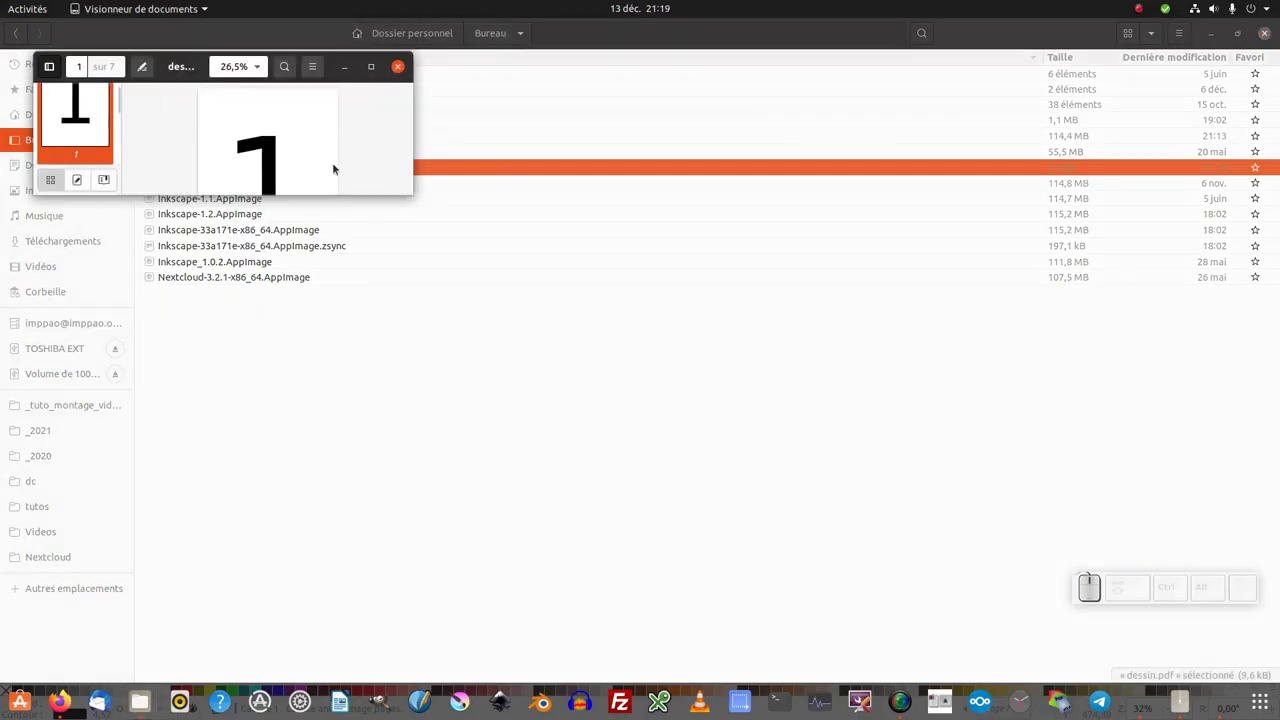
left_click(373, 75)
left_click(46, 196)
left_click(54, 327)
left_click(44, 453)
scroll("down", 3)
scroll("up", 3)
scroll("down", 3)
scroll("down", 3)
scroll("up", 3)
left_click(1180, 131)
Start a blank document and import all 22 pages of 01.pdf into it.
key("alt+Tab")
key("alt+Tab")
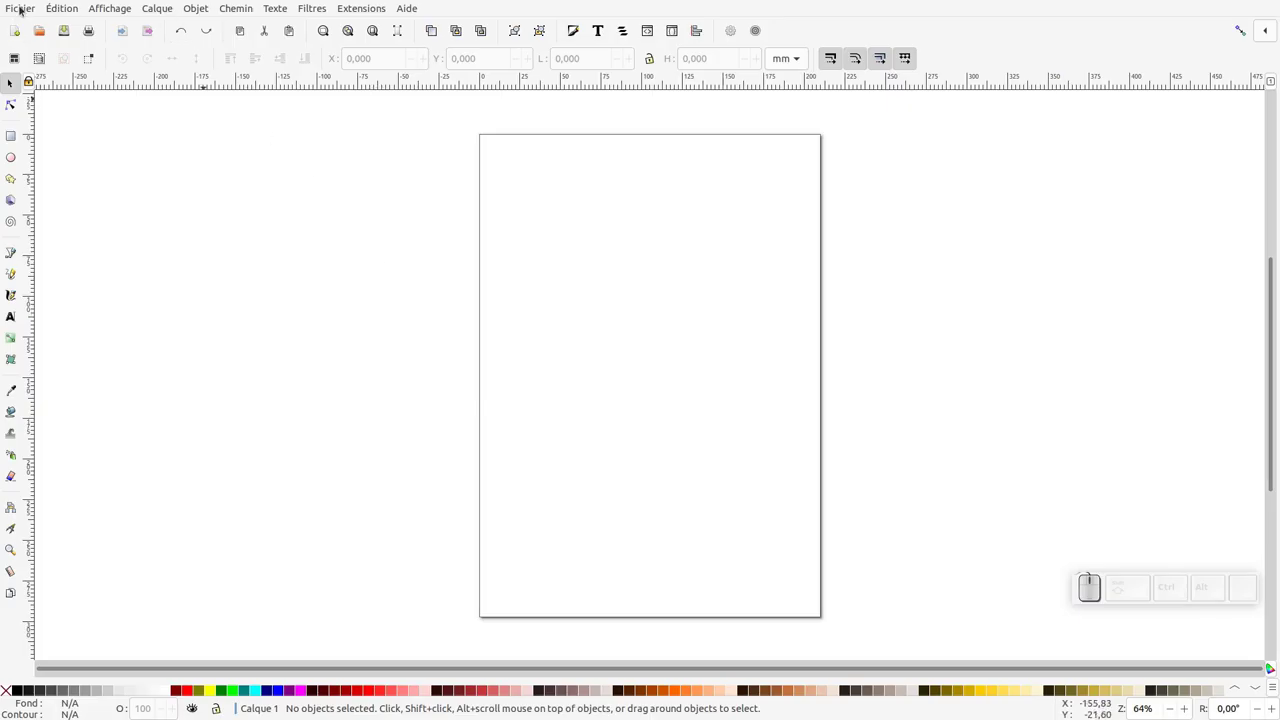
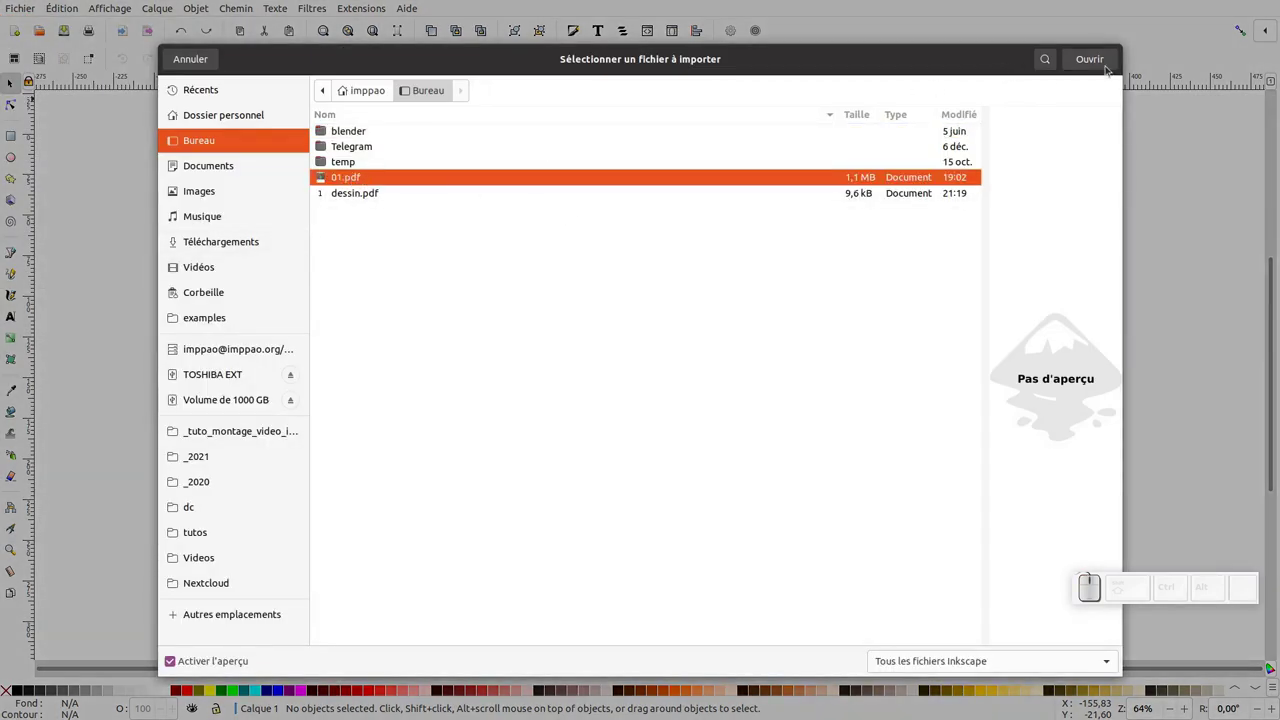
left_click(883, 528)
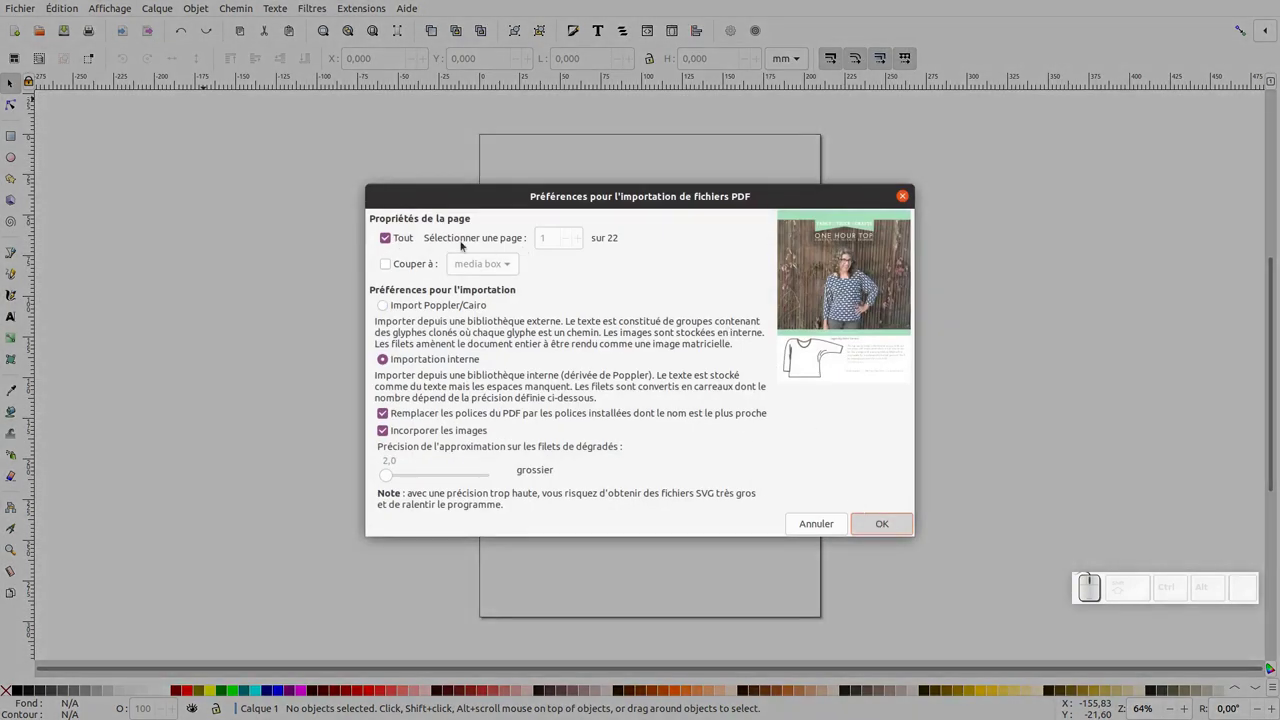
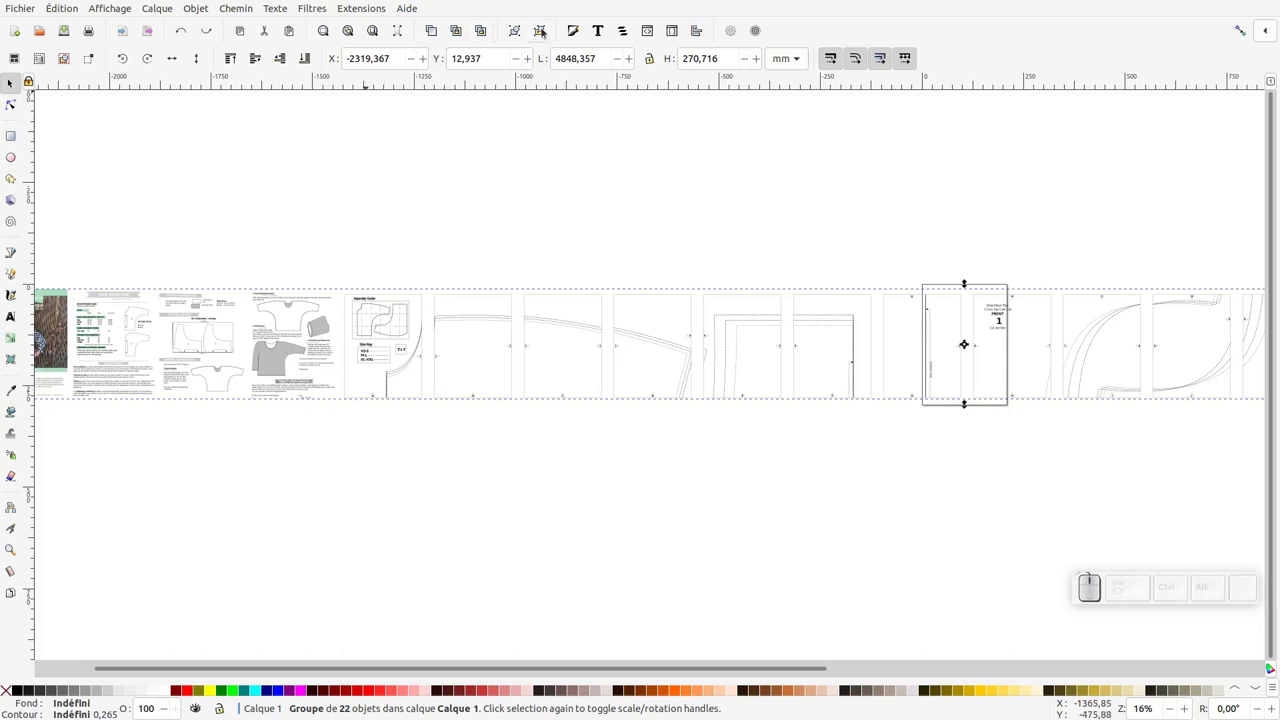
Ungroup the imported pattern into 22 separate sheets and begin arranging them in rows of six.
left_click(543, 30)
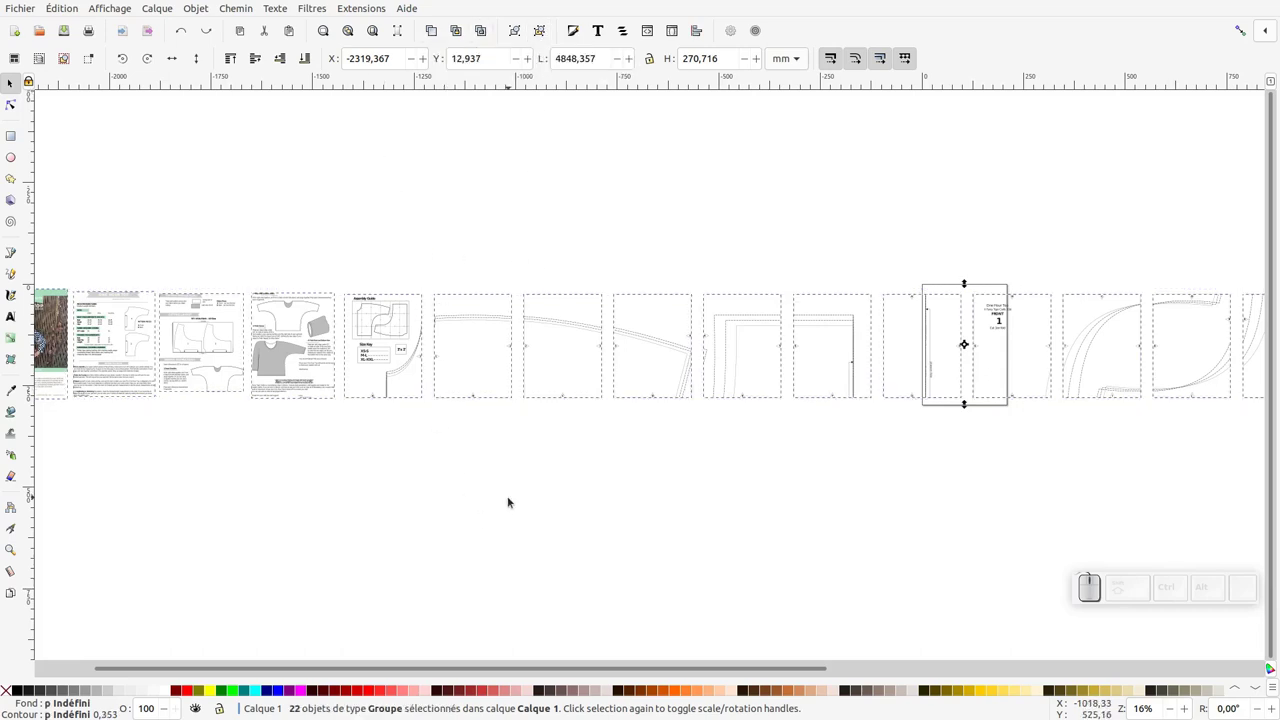
left_click(510, 499)
left_click(608, 417)
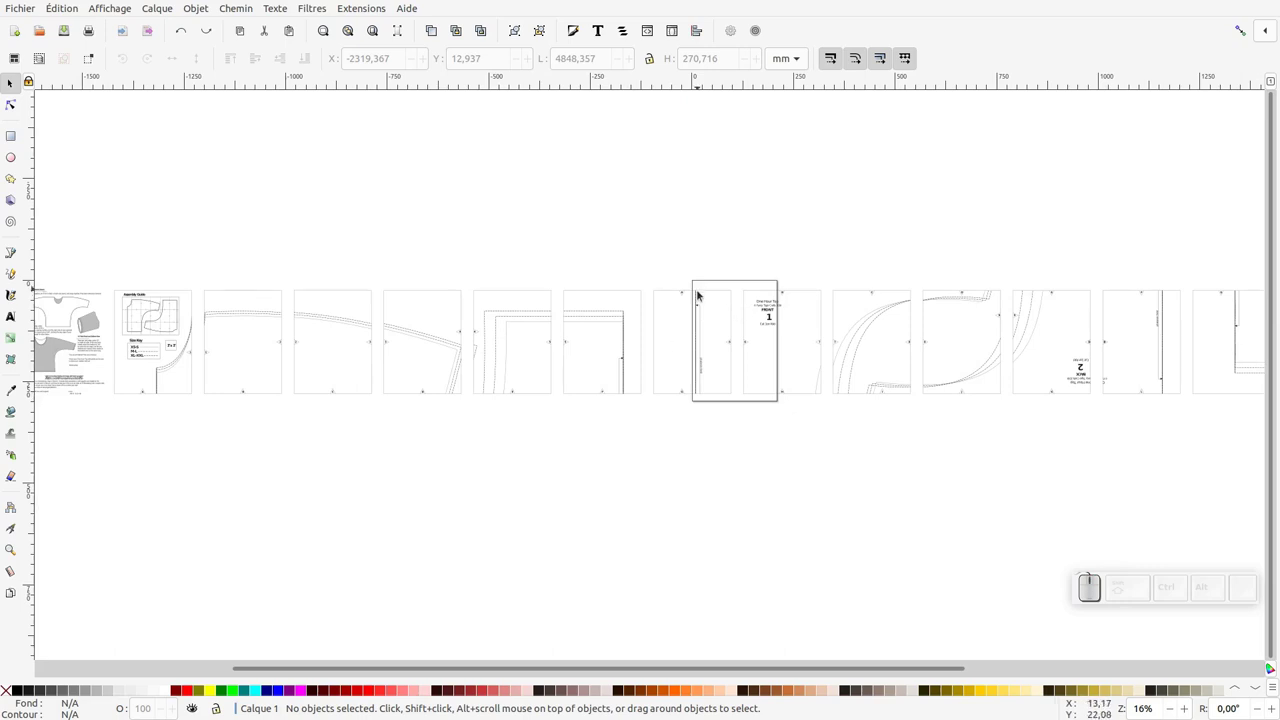
left_click(724, 280)
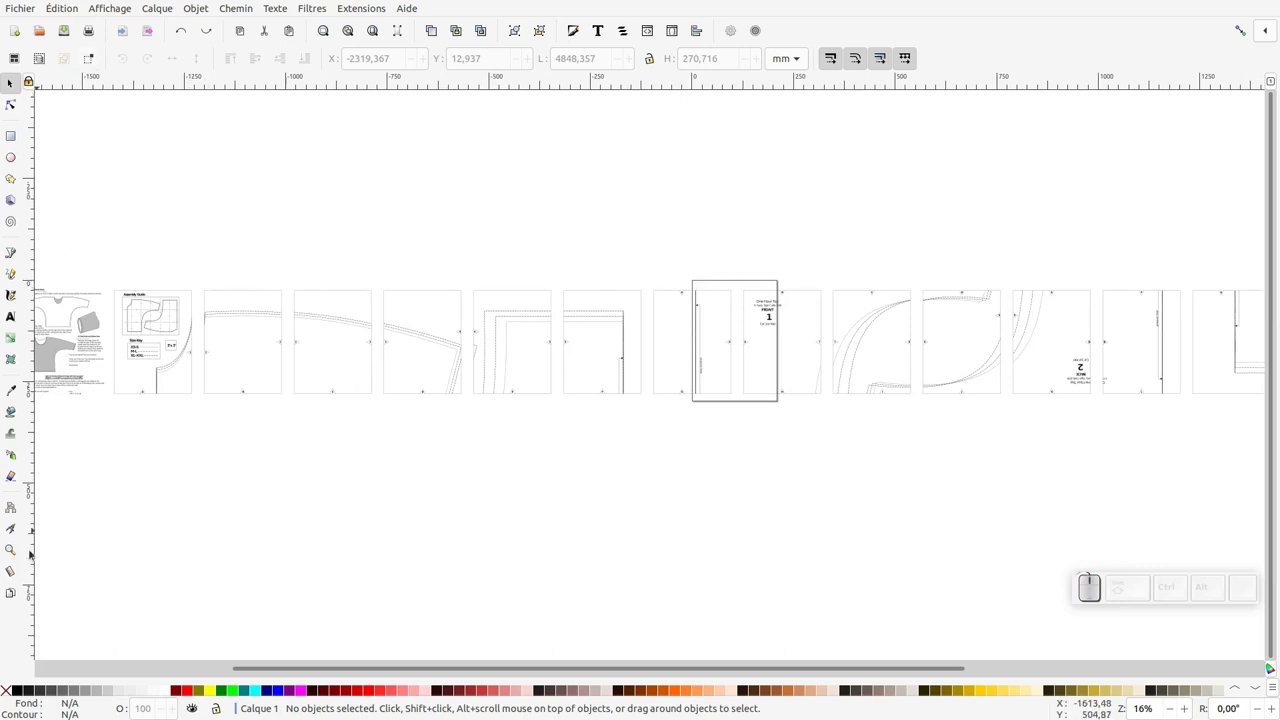
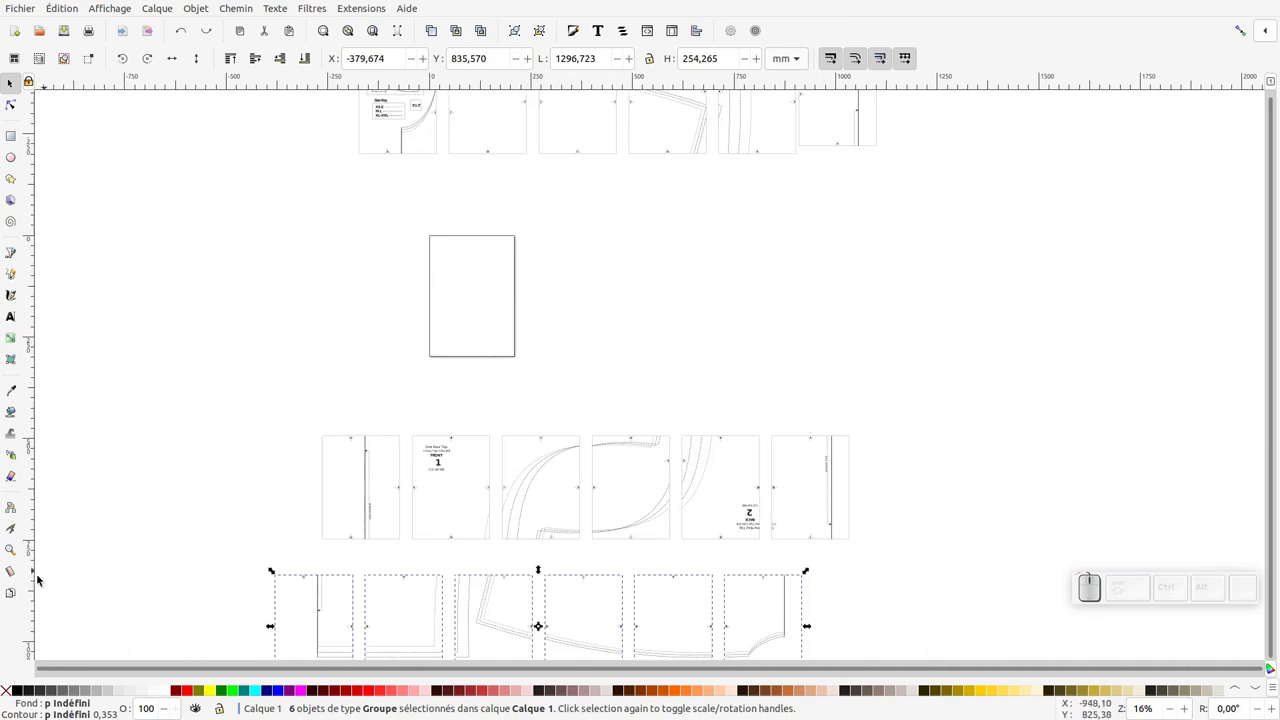
With the Pages tool, pick the A4 preset to add a row of six blank pages.
left_click(10, 594)
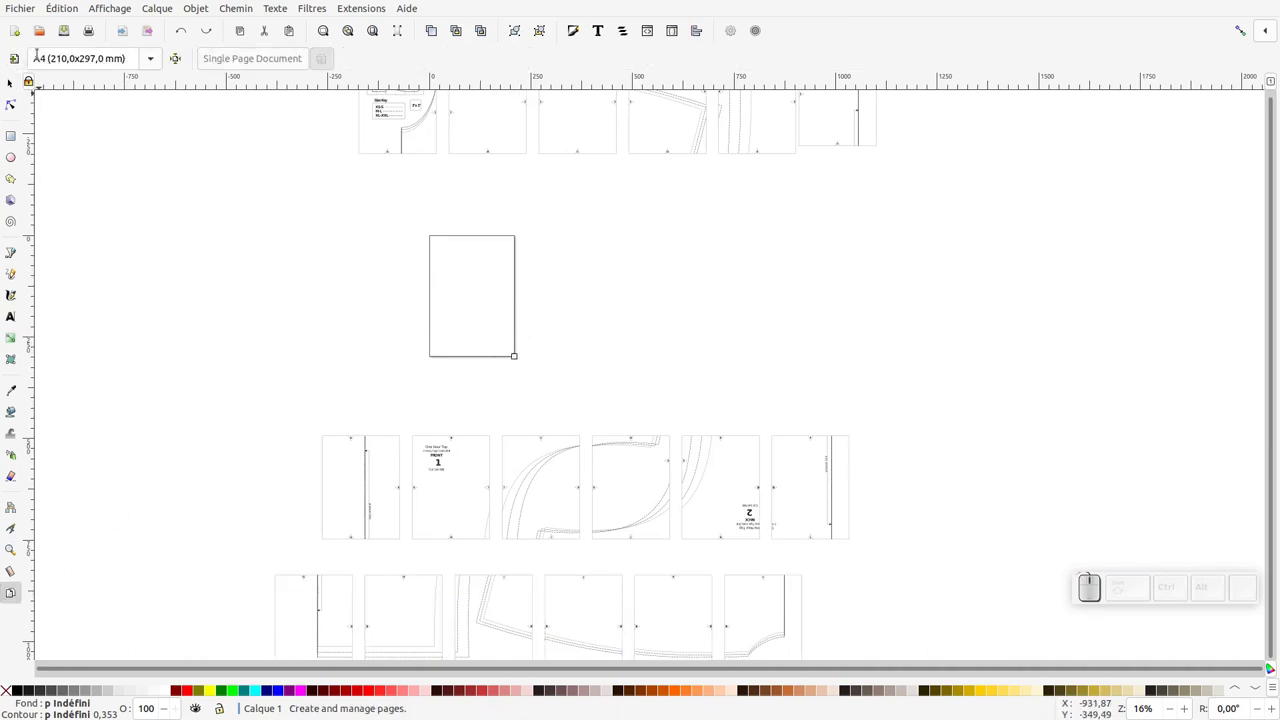
left_click(150, 61)
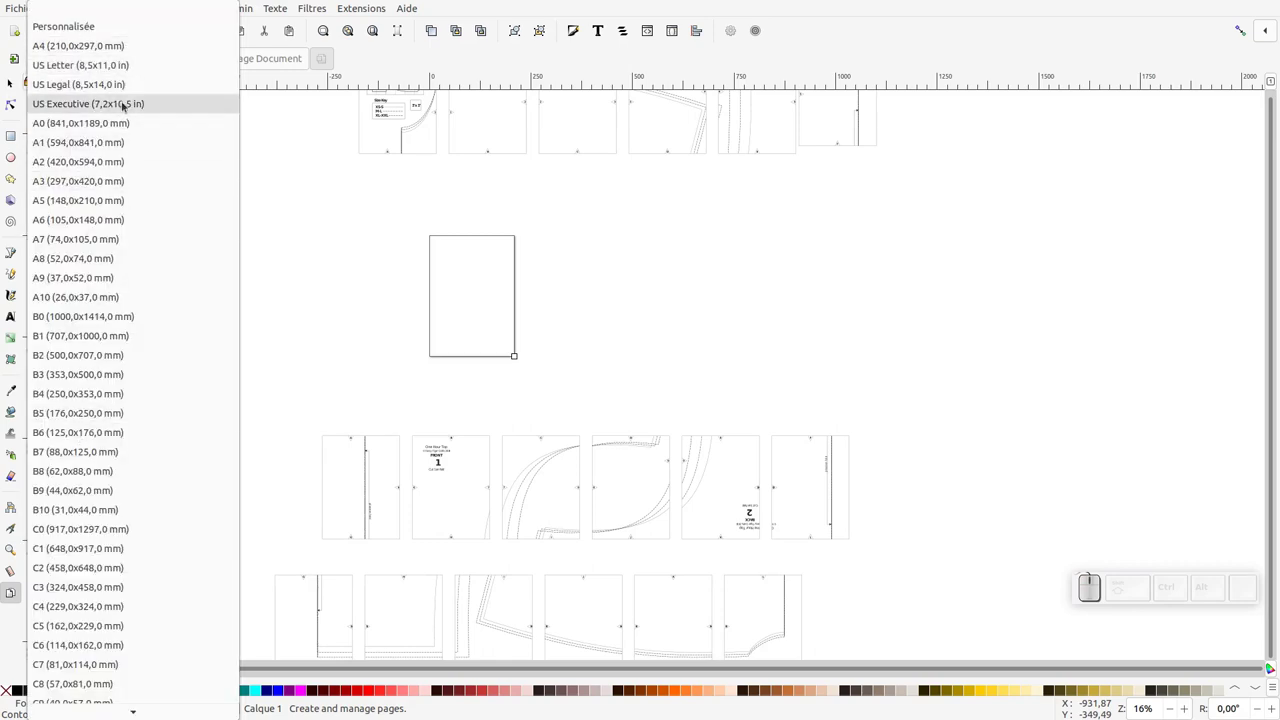
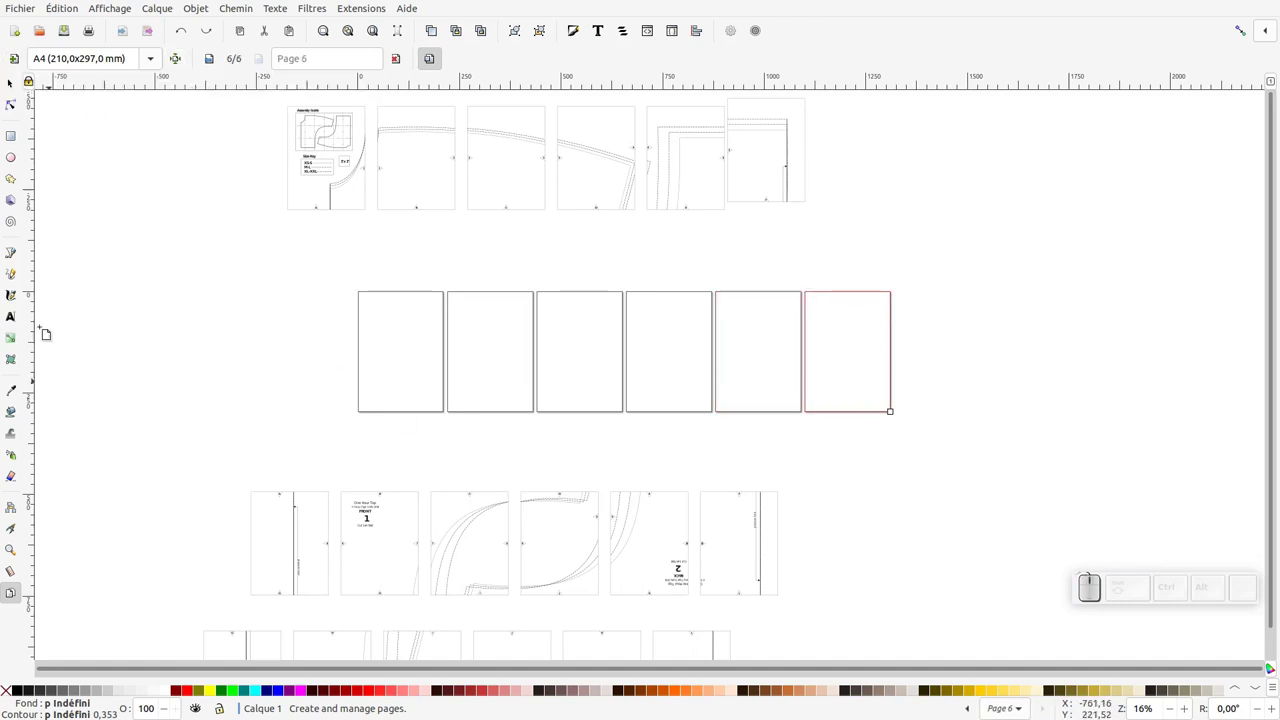
Draw a circle on page 6, resize that page to fit it and label the page 'fin'.
left_click(12, 158)
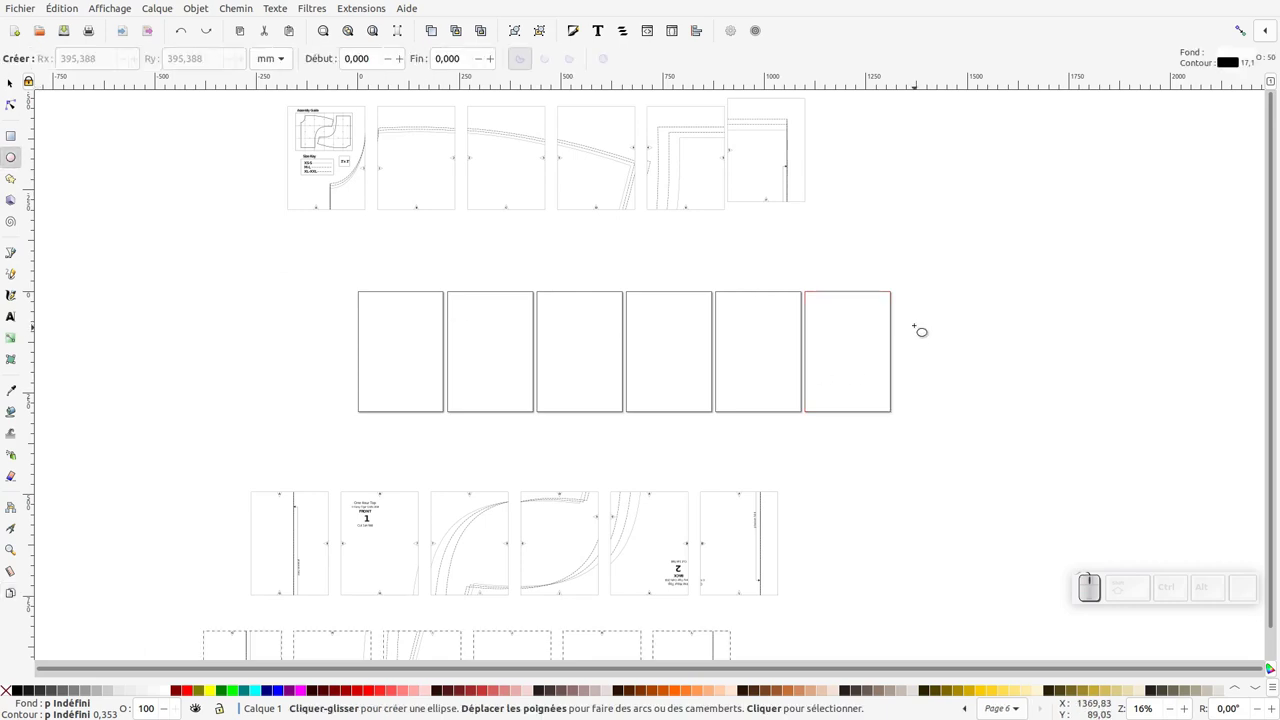
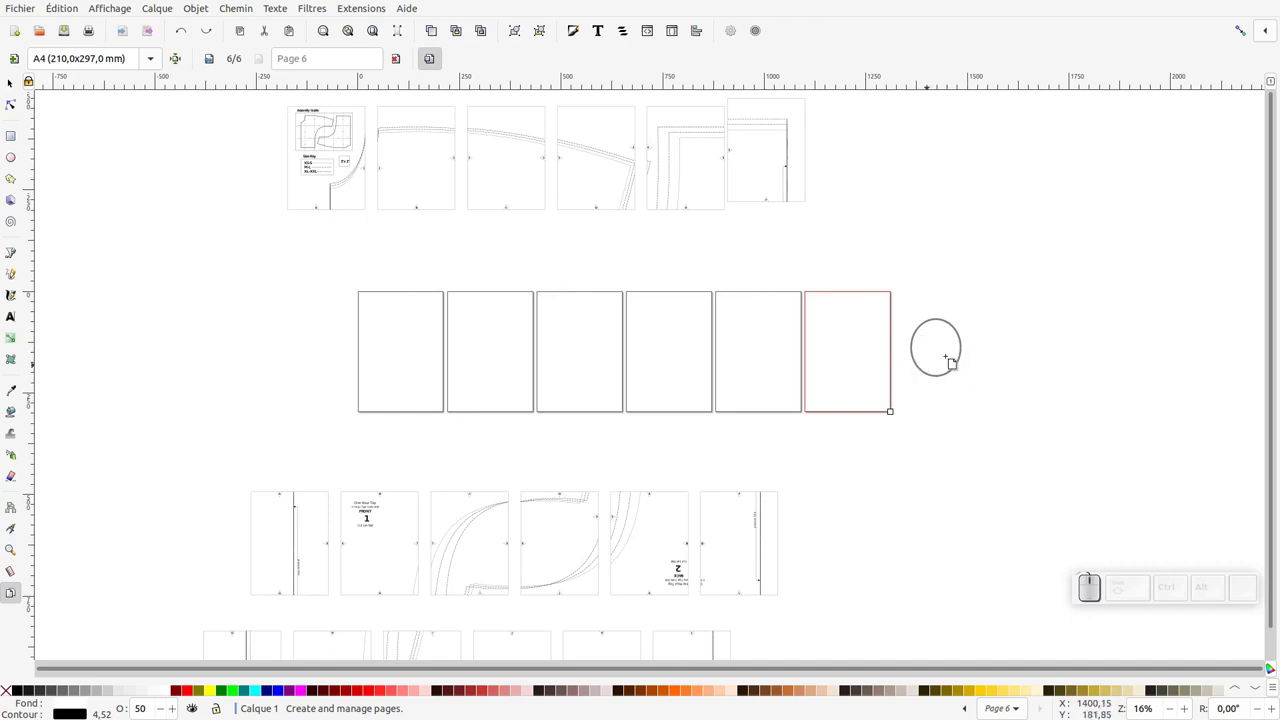
left_click(174, 60)
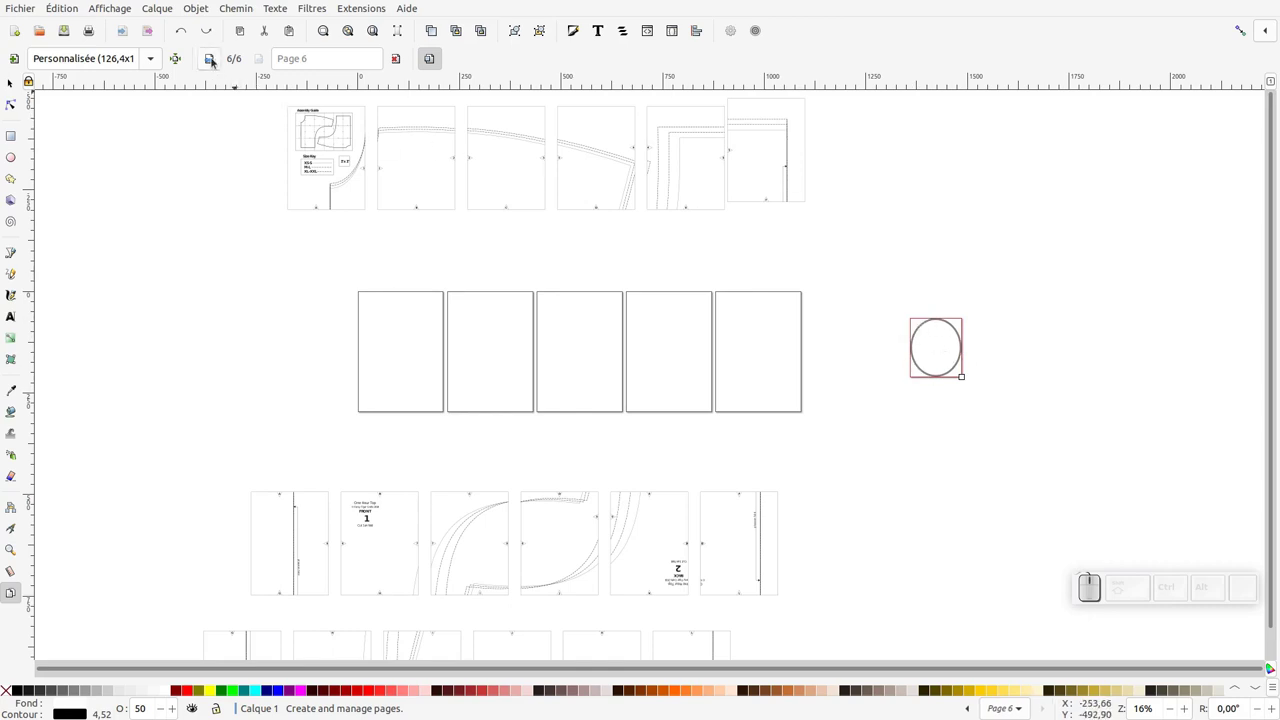
left_click(213, 60)
left_click(213, 60)
left_click(260, 62)
left_click(257, 59)
left_click(257, 59)
left_click(257, 59)
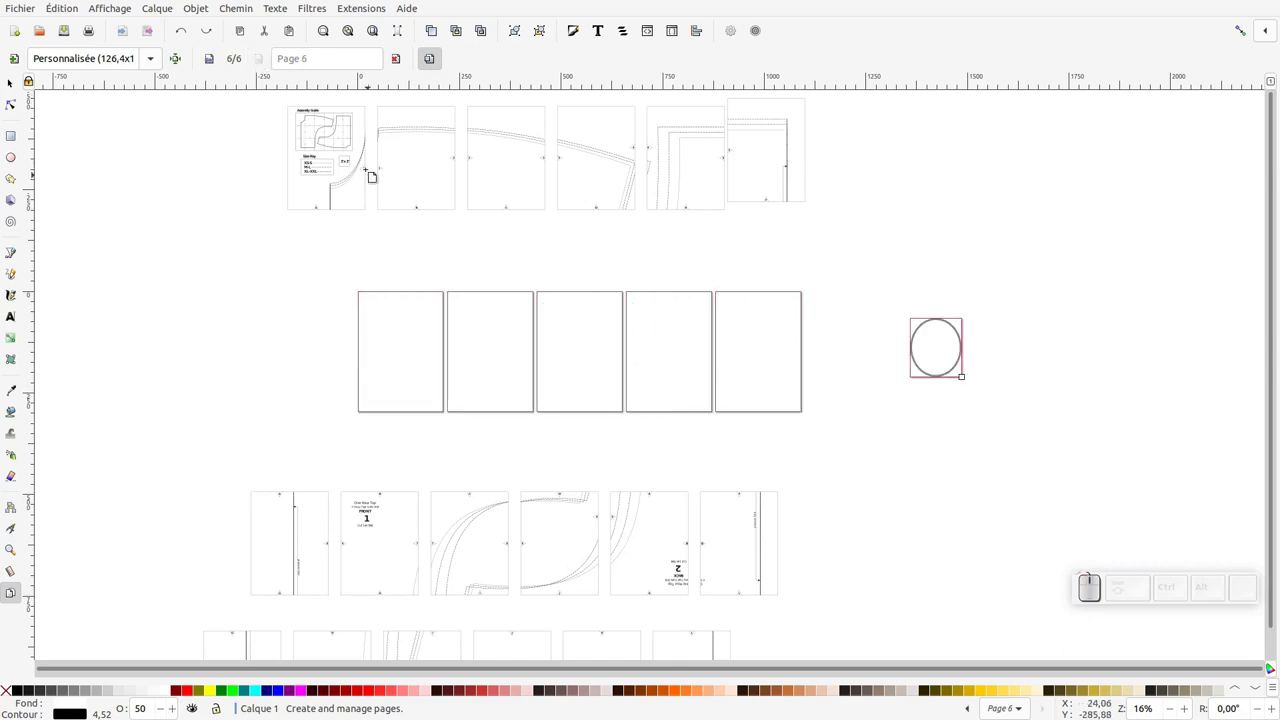
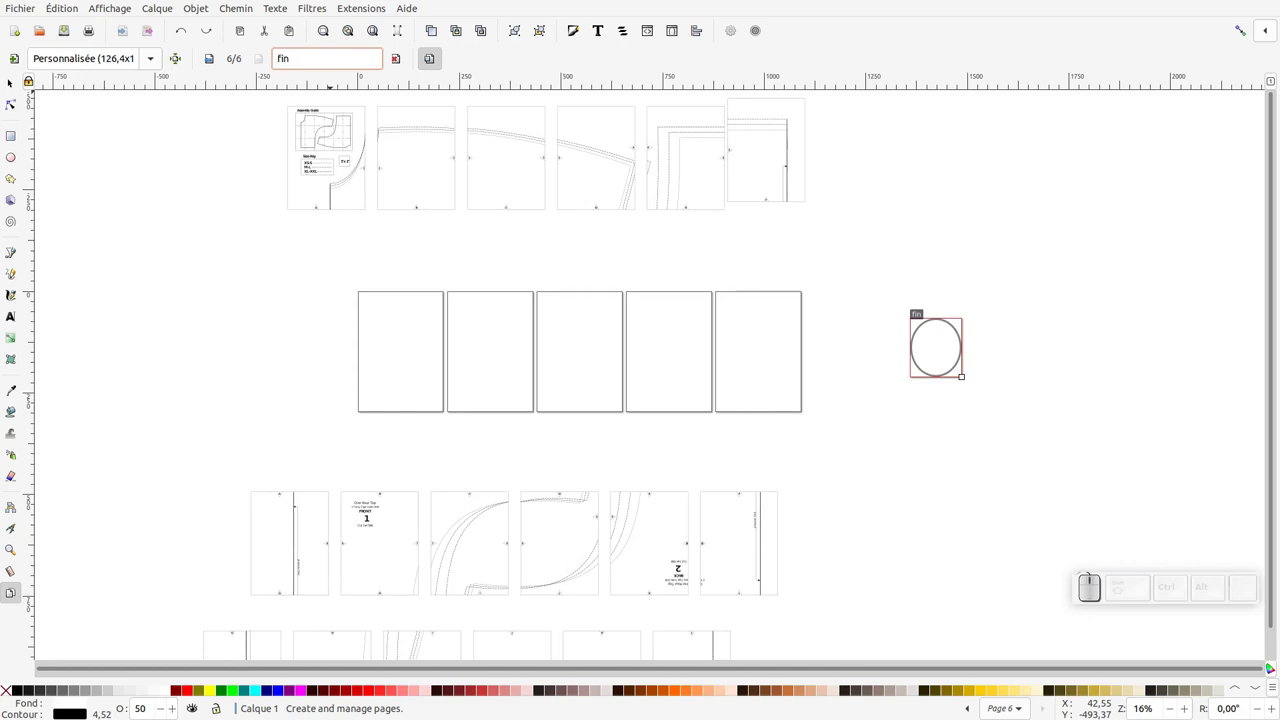
Confirm the page label 'fin' and name the first page 'intro'.
key("Return")
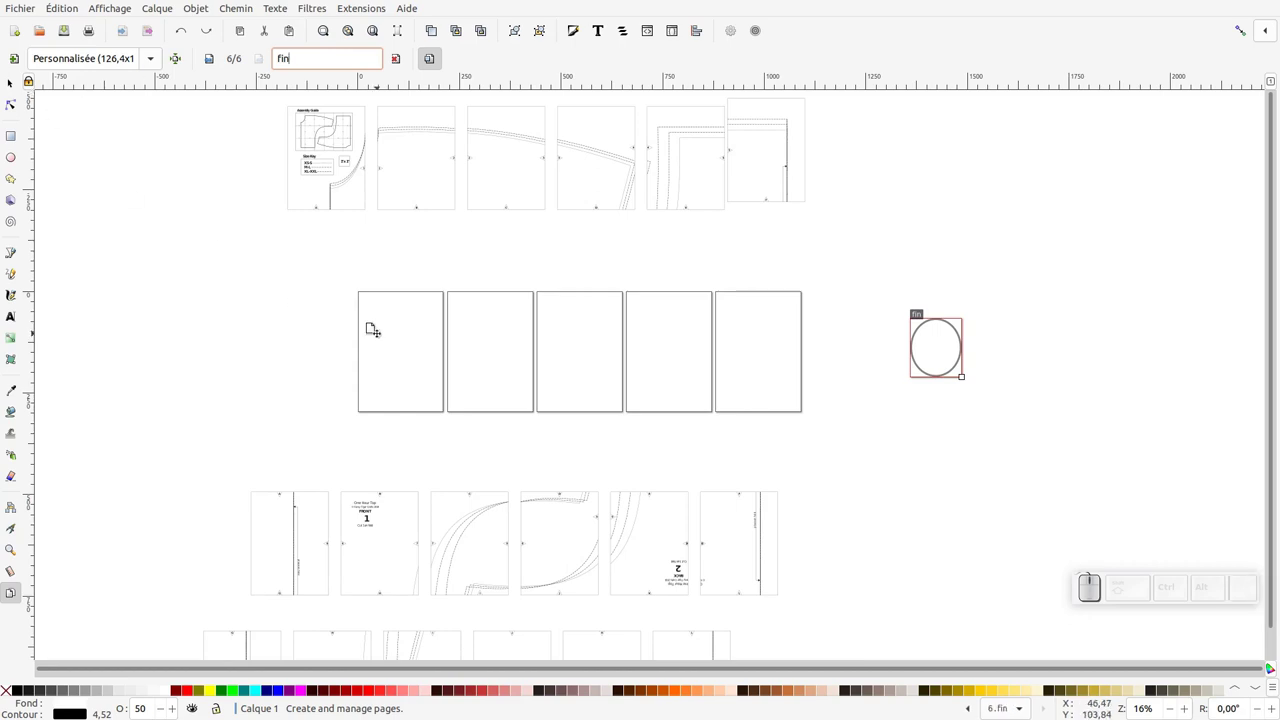
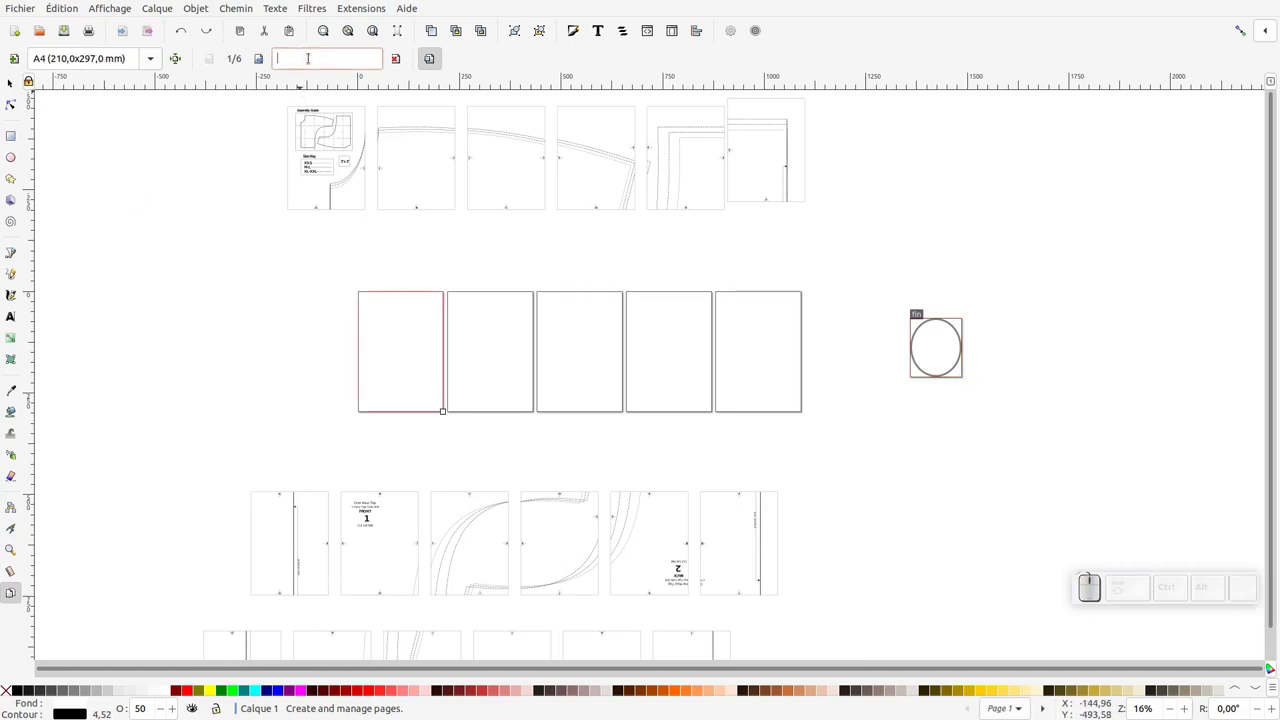
key("Return")
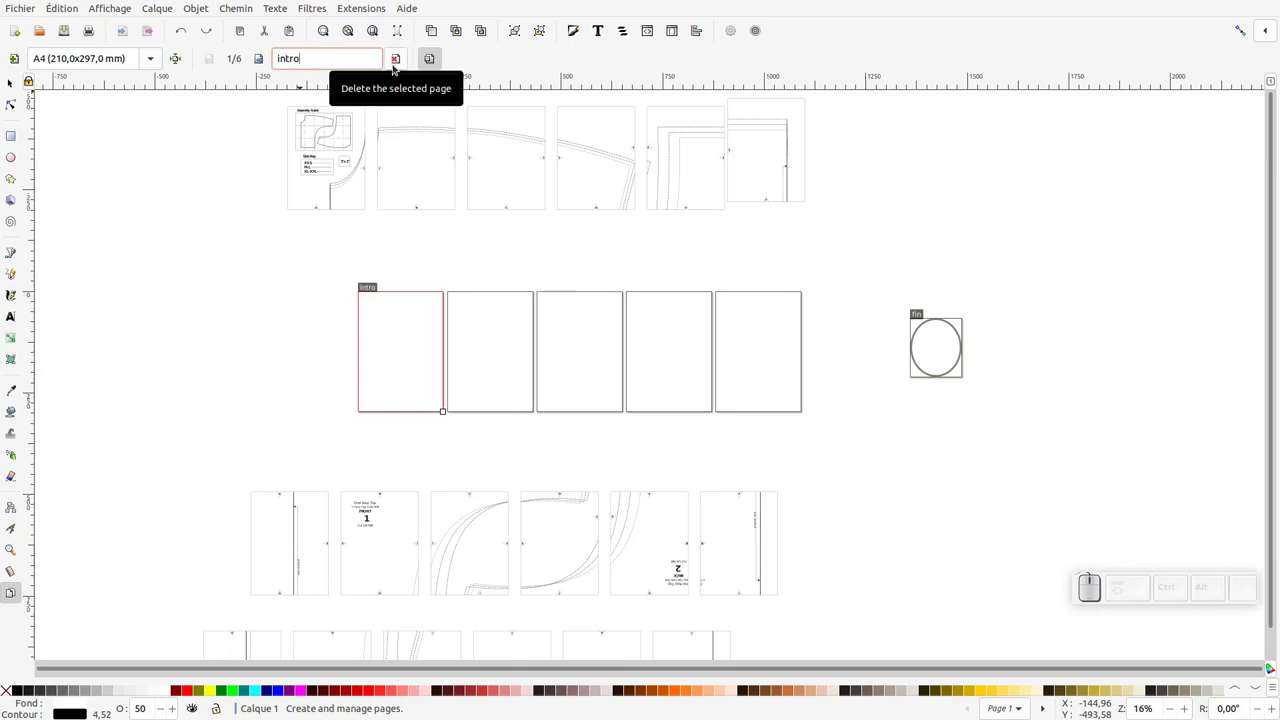
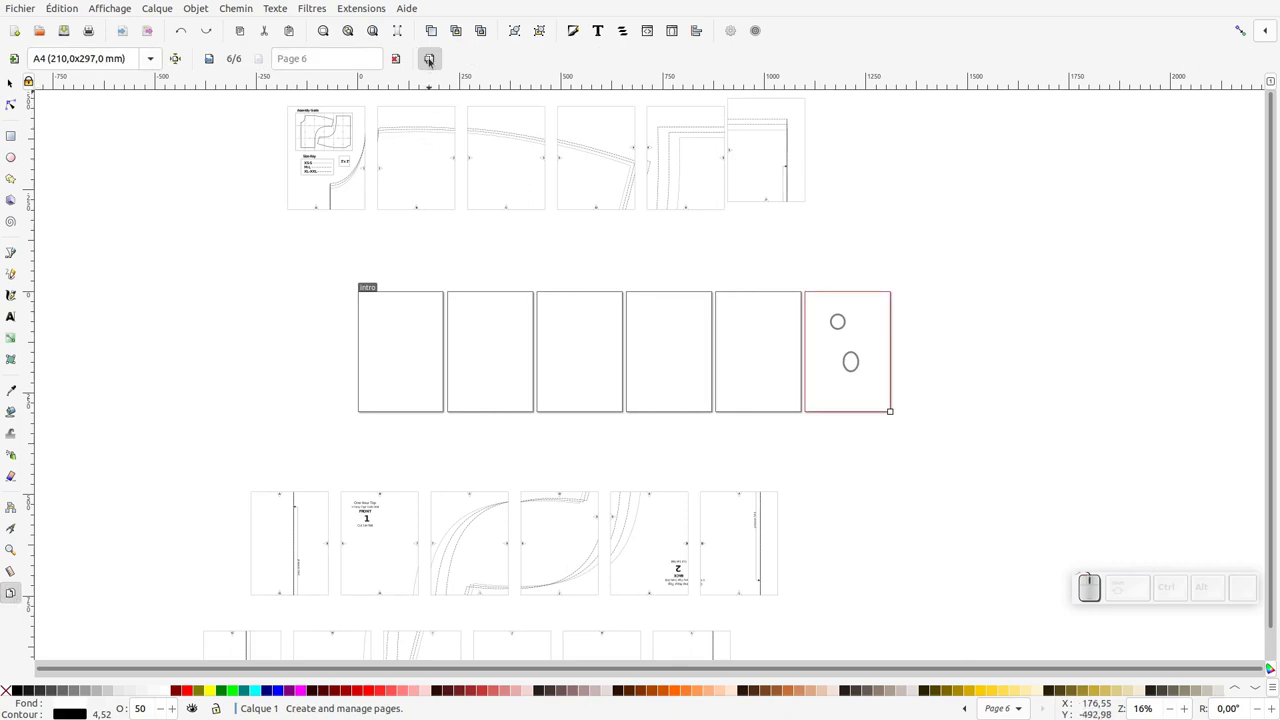
Undo the test move of page 6 and delete the two small ovals from it.
left_click(870, 340)
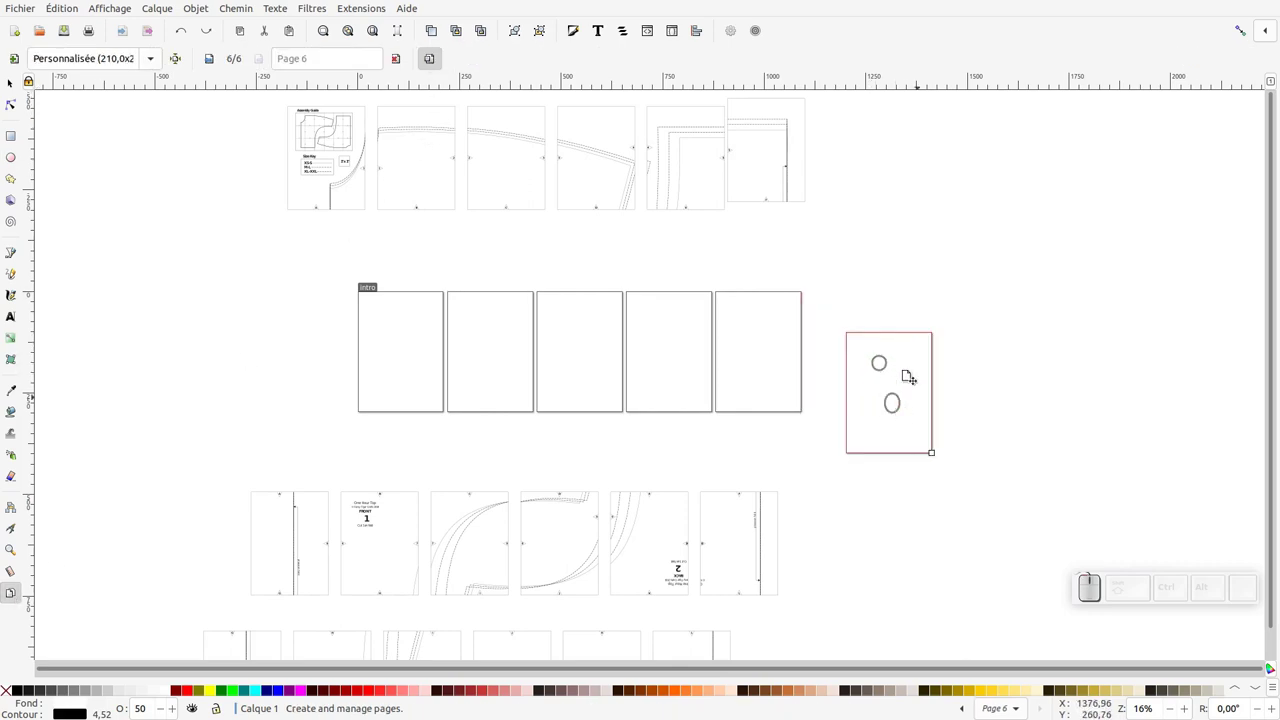
key("ctrl+z")
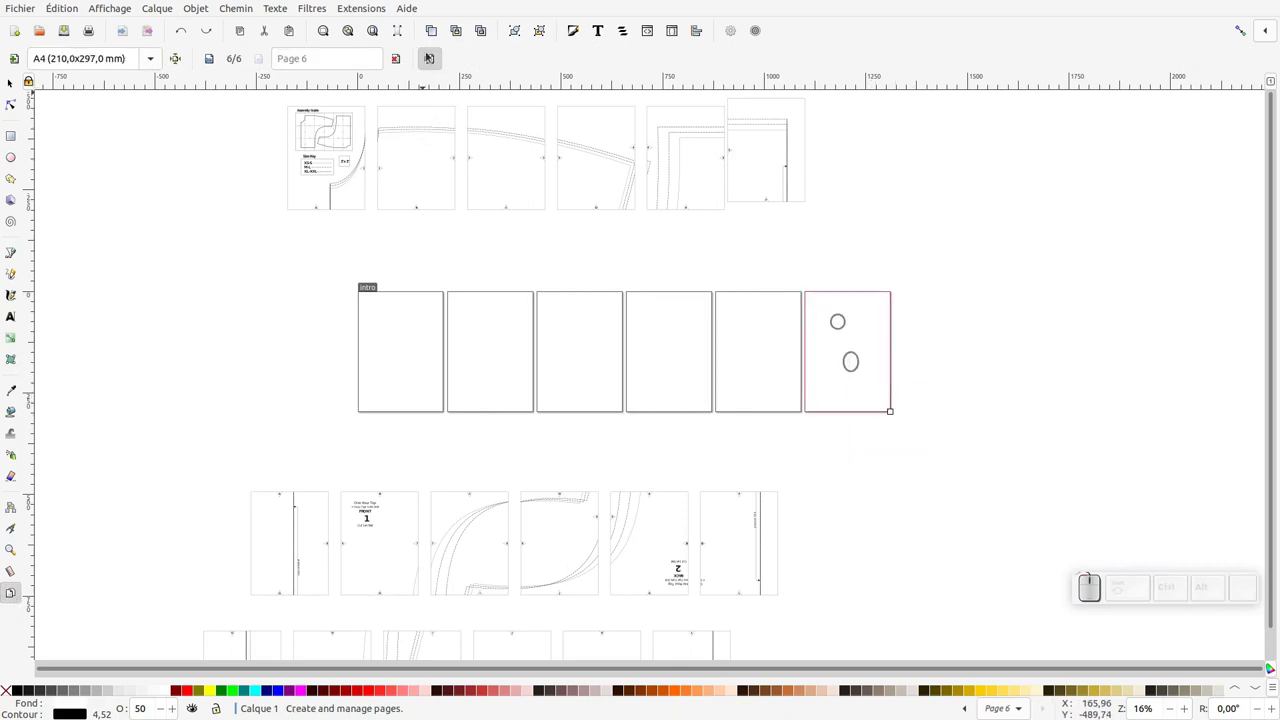
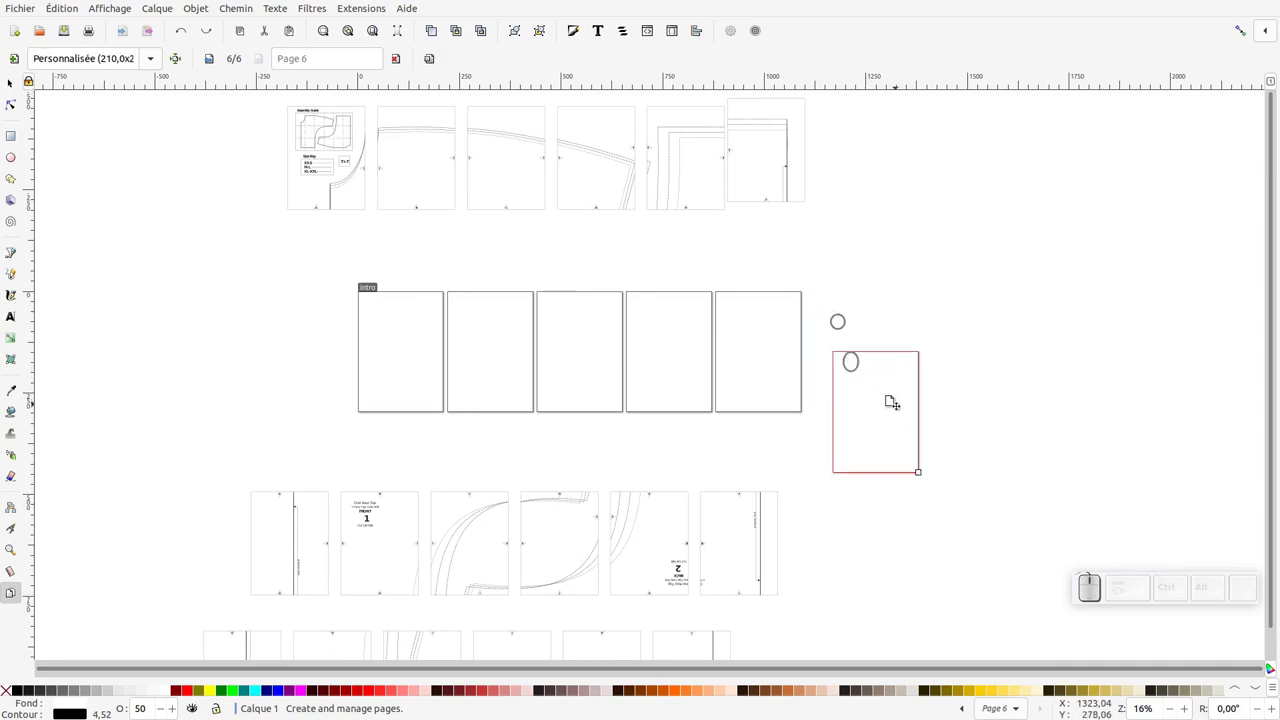
key("ctrl+z")
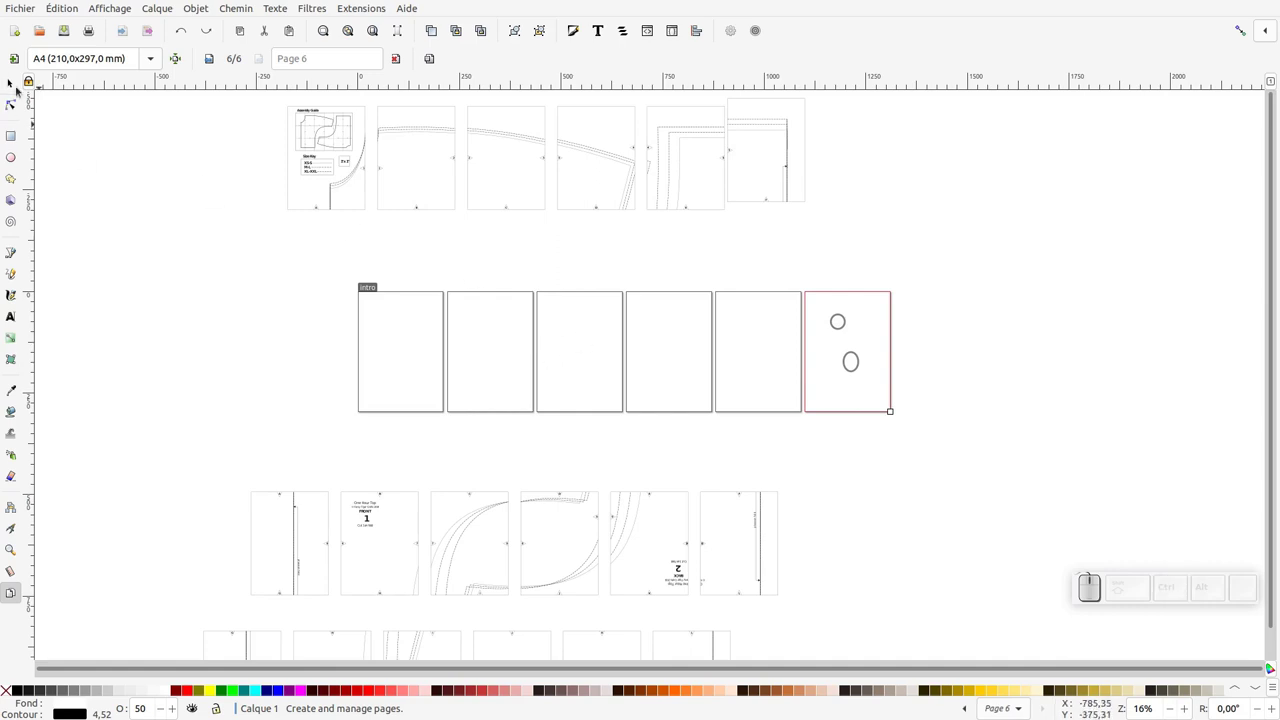
left_click(901, 303)
key("Delete")
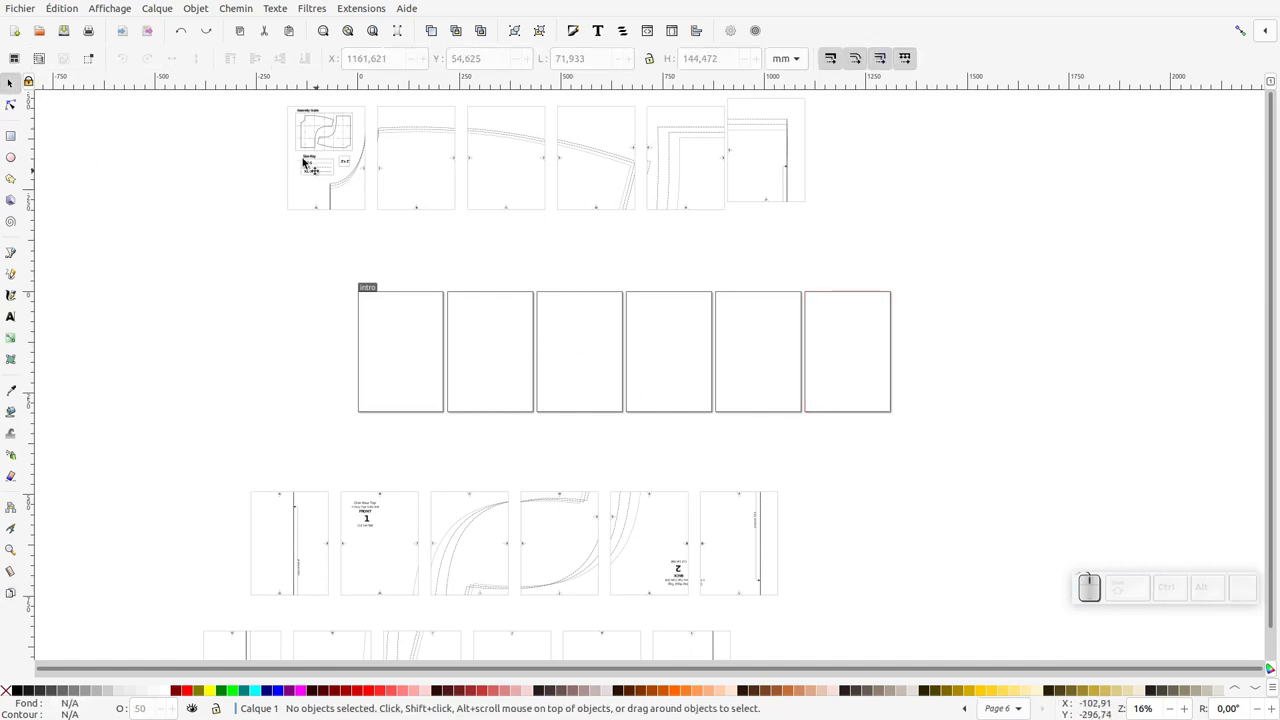
Drag the Assembly Guide and the next five top-row pieces onto the six A4 pages.
left_click(314, 158)
left_click_drag(346, 153, 370, 204)
key("ctrl+z")
left_click_drag(315, 161, 443, 139)
left_click(435, 125)
left_click_drag(427, 131, 525, 128)
left_click_drag(521, 140, 692, 333)
left_click_drag(763, 368, 838, 326)
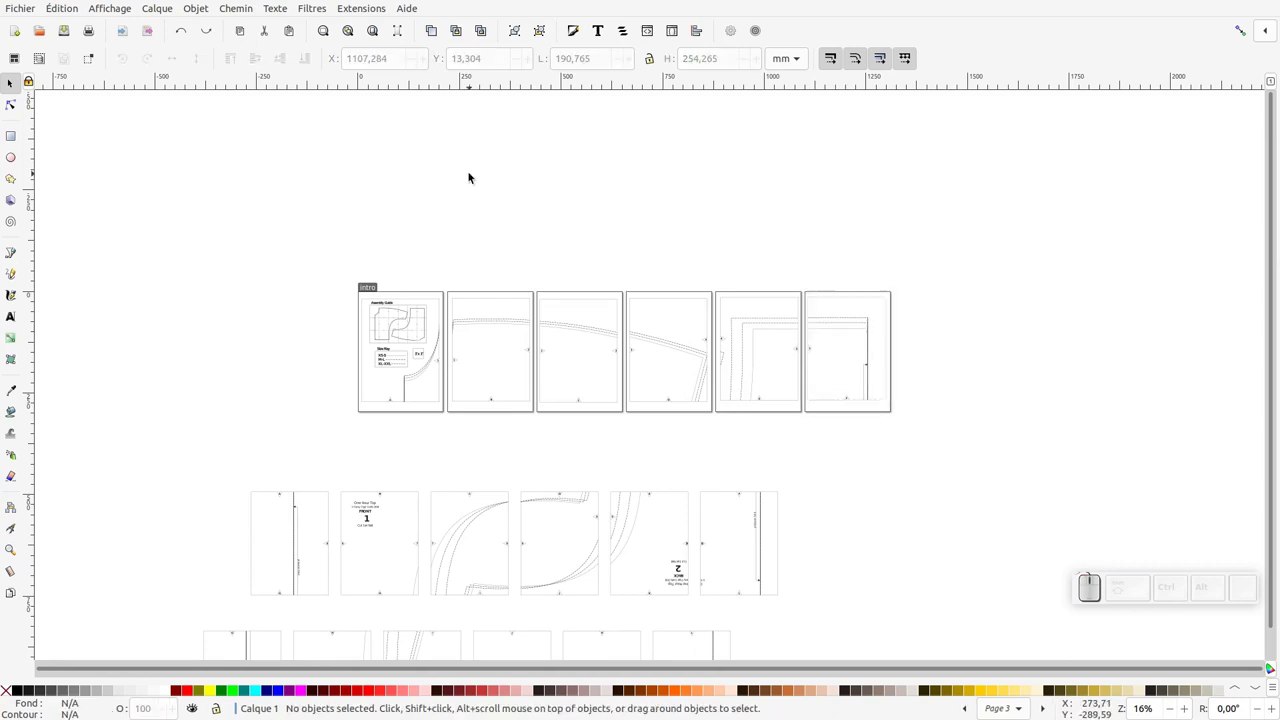
Save the six pages as the multipage PDF 02.pdf on the Desktop.
key("ctrl+s")
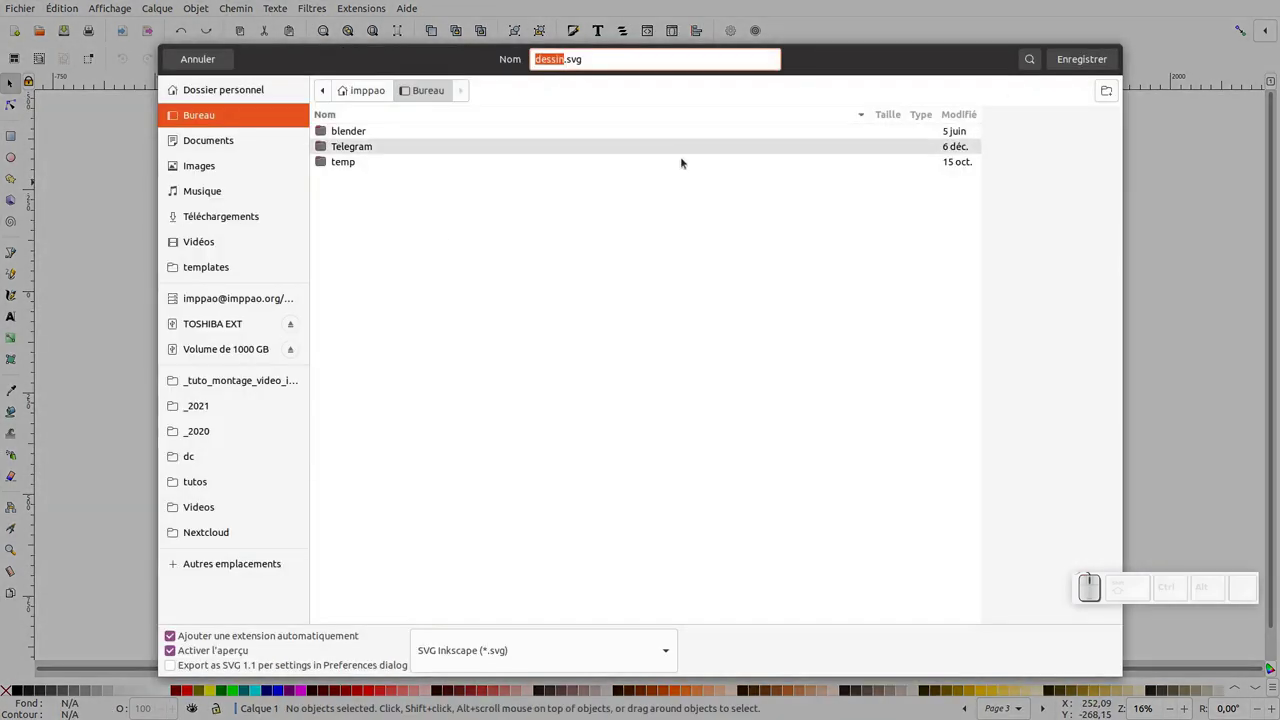
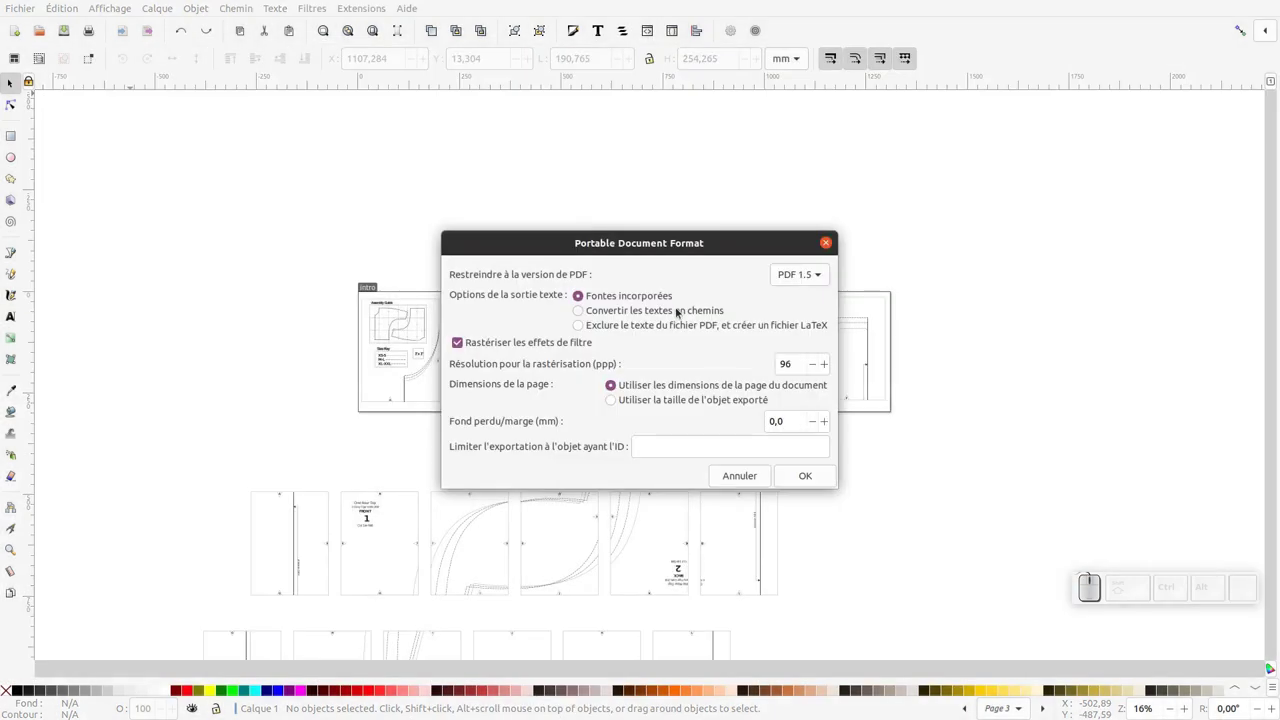
left_click(801, 478)
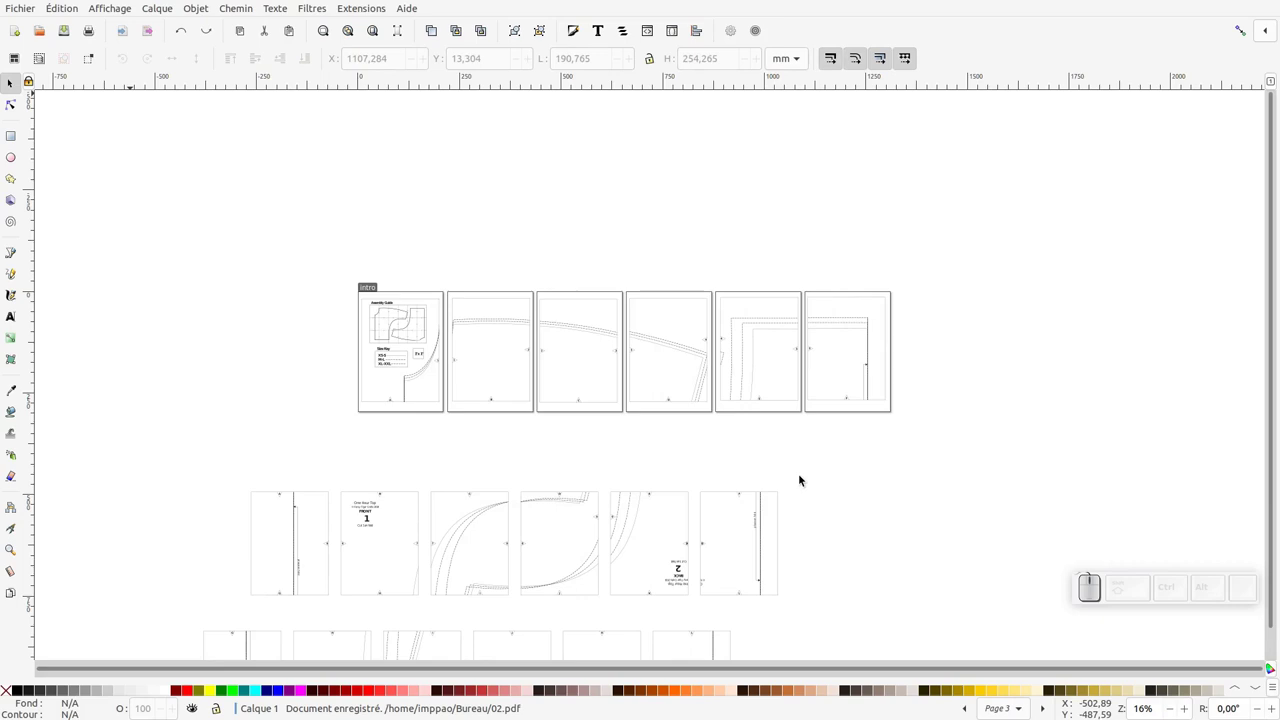